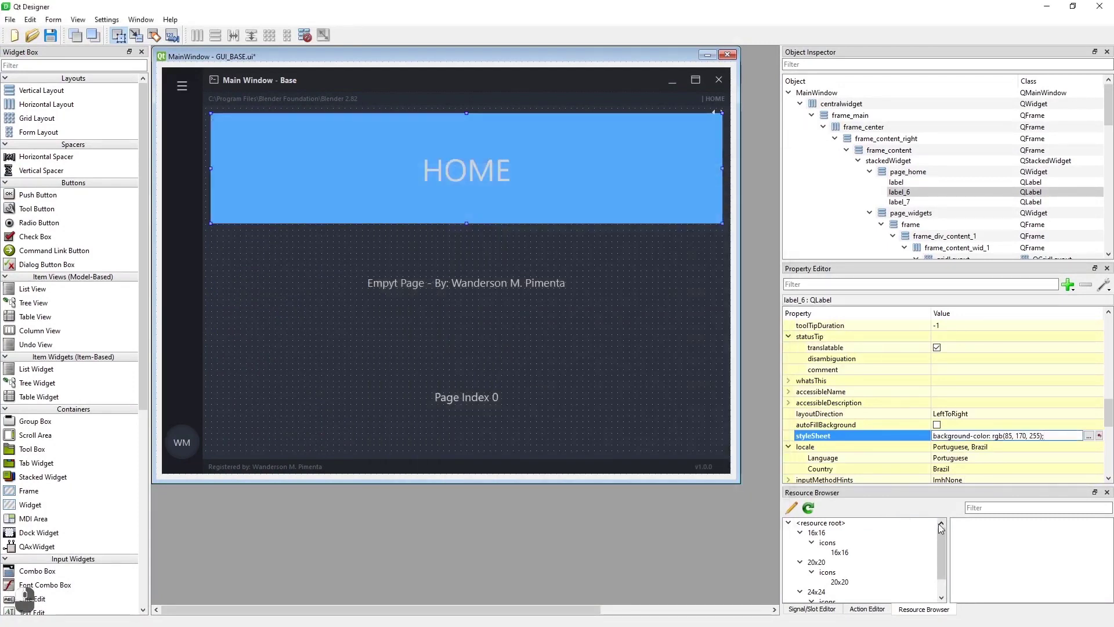
Step: Add 'border-radius: 20px;' to label_6's styleSheet so the HOME label gets rounded corners
{"action": "key", "text": "Return"}
{"action": "key", "text": "b"}
{"action": "key", "text": "r"}
{"action": "key", "text": "d"}
{"action": "key", "text": "e"}
{"action": "key", "text": "r"}
{"action": "key", "text": "-"}
{"action": "key", "text": "r"}
{"action": "key", "text": "a"}
{"action": "key", "text": "d"}
{"action": "key", "text": "i"}
{"action": "key", "text": "u"}
{"action": "key", "text": "s"}
{"action": "key", "text": "shift+/"}
{"action": "key", "text": "space"}
{"action": "key", "text": "p"}
{"action": "key", "text": "x"}
{"action": "key", "text": "/"}
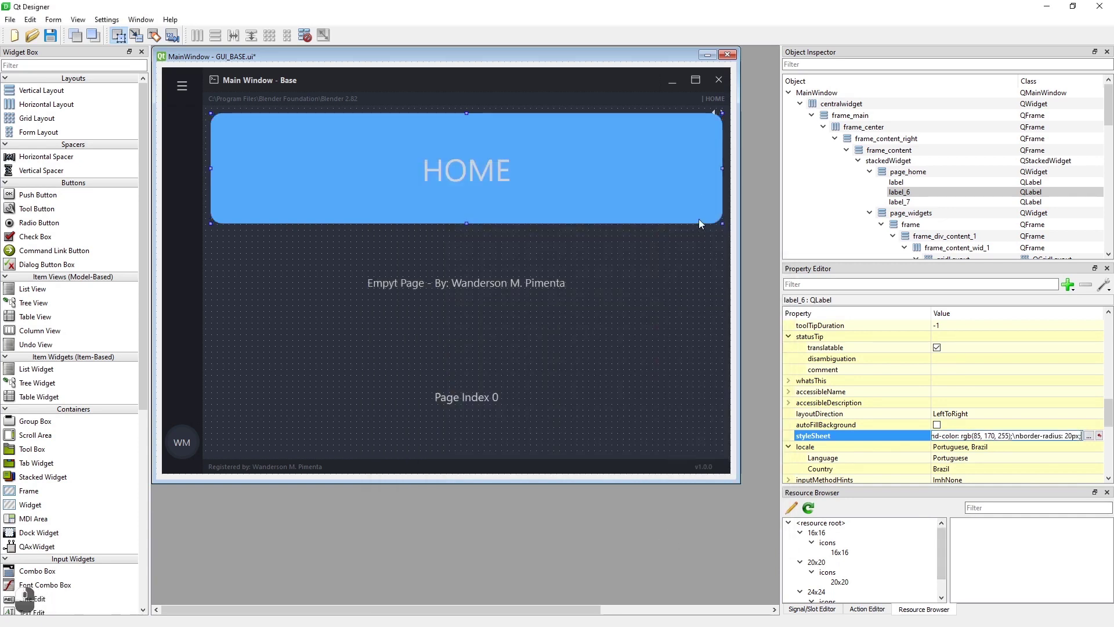
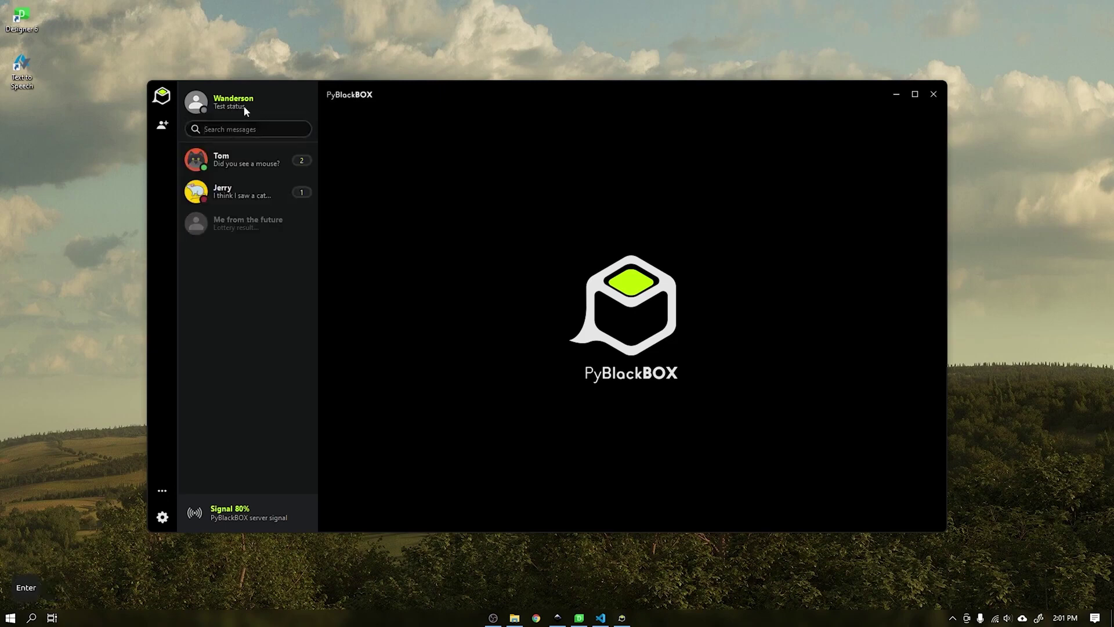
Step: Replace the selected custom status with 'Edit status' and confirm it
{"action": "left_click_drag", "start_coordinate": [204, 113], "coordinate": [216, 154]}
{"action": "key", "text": "shift+e"}
{"action": "key", "text": "d"}
{"action": "key", "text": "i"}
{"action": "key", "text": "t"}
{"action": "key", "text": "space"}
{"action": "key", "text": "s"}
{"action": "key", "text": "t"}
{"action": "key", "text": "a"}
{"action": "key", "text": "t"}
{"action": "key", "text": "u"}
{"action": "key", "text": "s"}
{"action": "key", "text": "Return"}
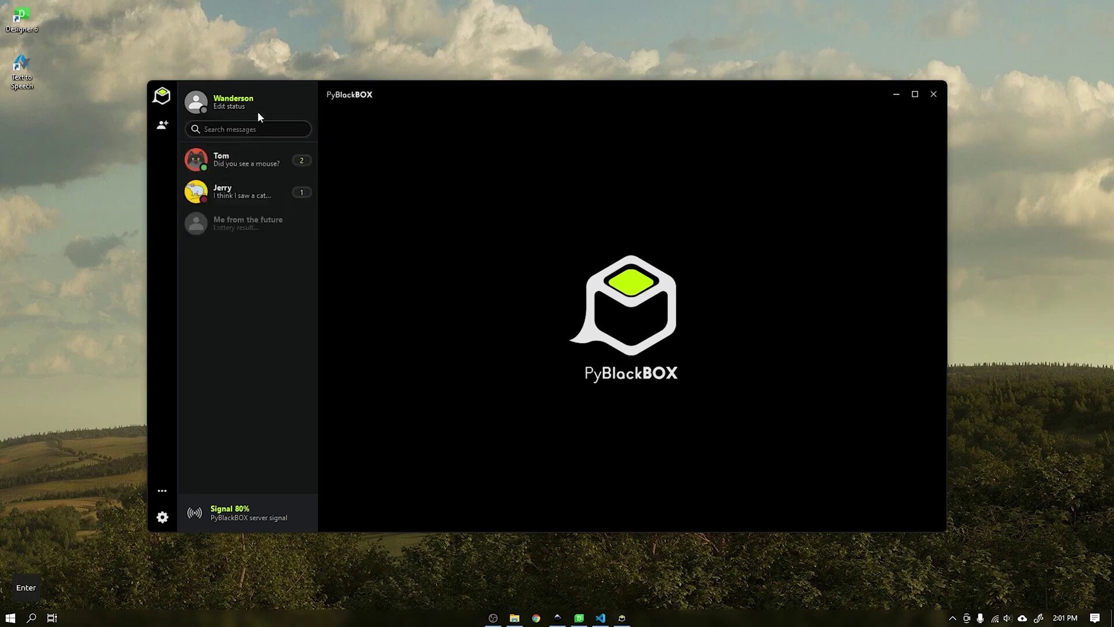
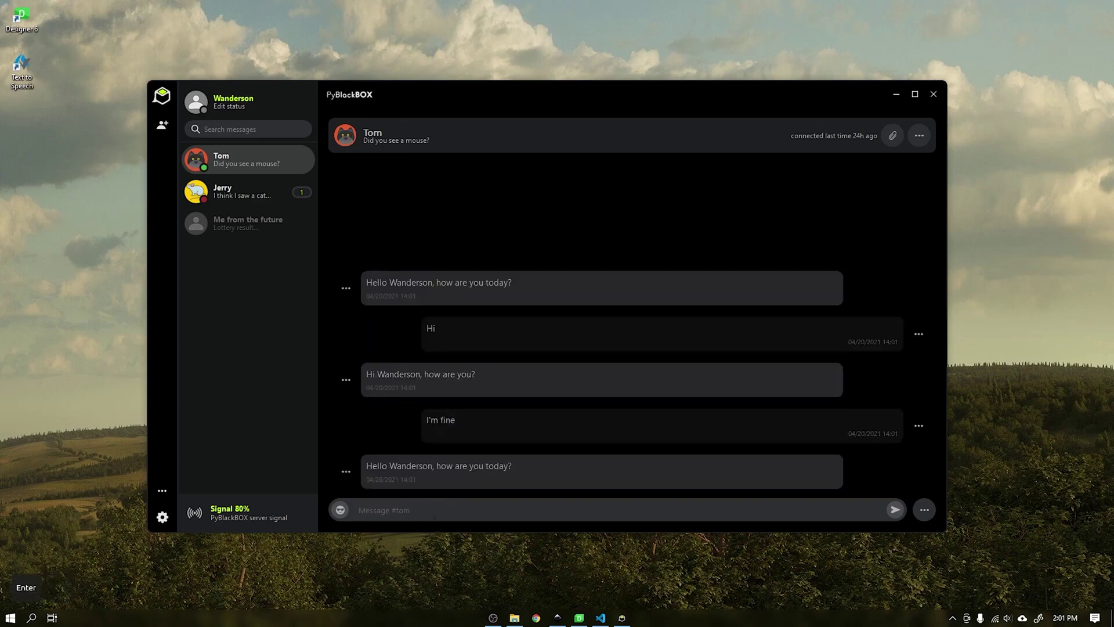
Step: Send the reply 'Good' in the conversation with Tom
{"action": "key", "text": "shift+g"}
{"action": "key", "text": "o"}
{"action": "key", "text": "d"}
{"action": "key", "text": "Return"}
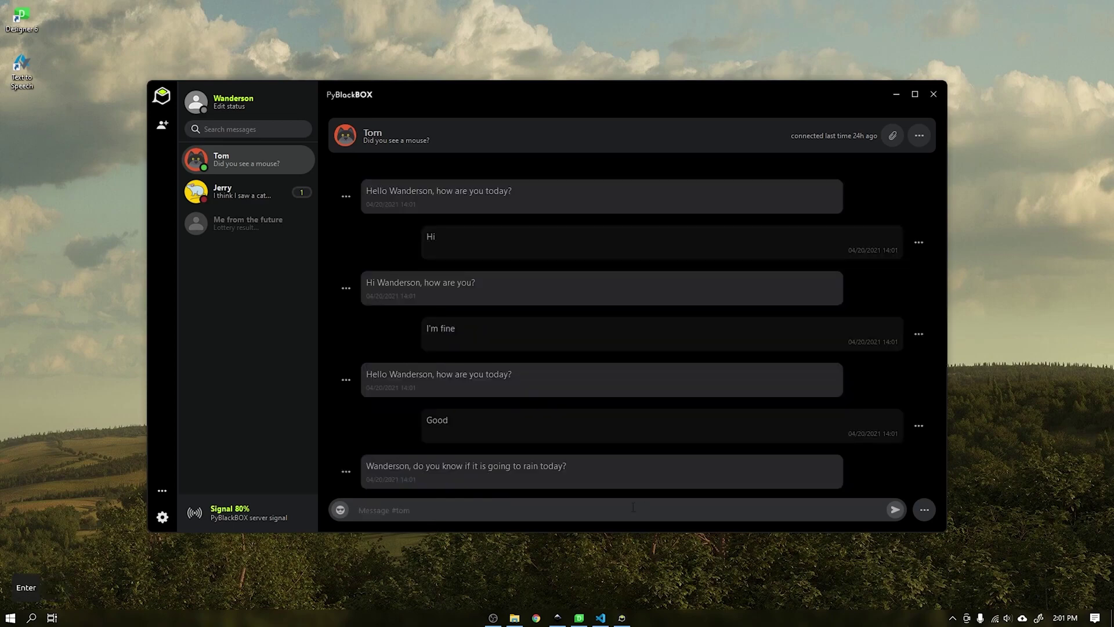
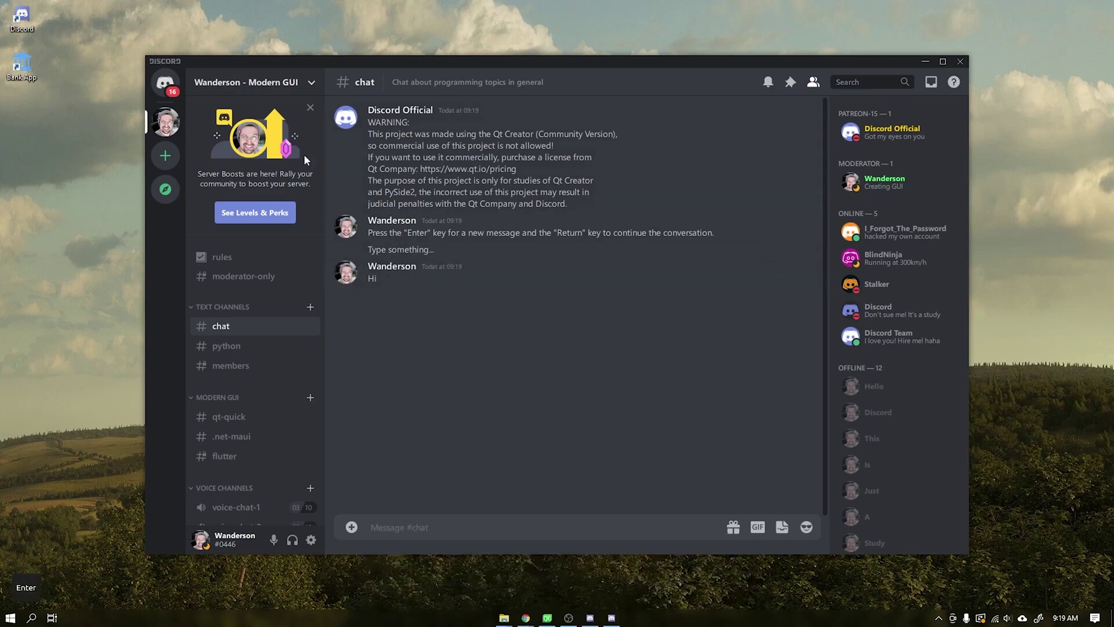
{"action": "left_click_drag", "start_coordinate": [176, 86], "coordinate": [247, 375]}
{"action": "left_click_drag", "start_coordinate": [246, 375], "coordinate": [203, 543]}
{"action": "left_click_drag", "start_coordinate": [203, 543], "coordinate": [817, 89]}
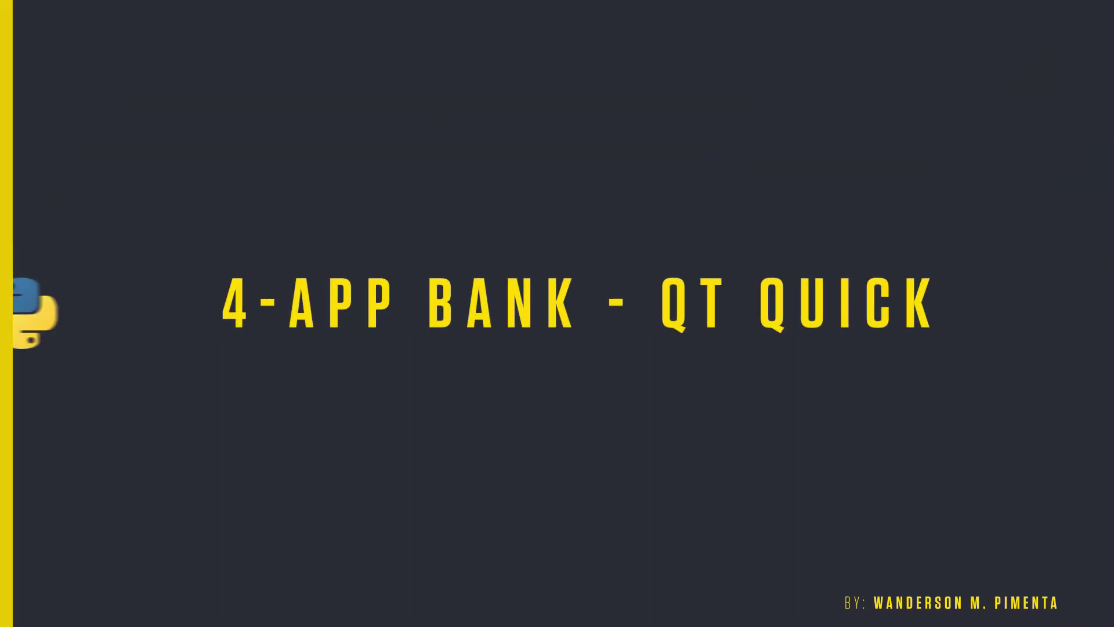